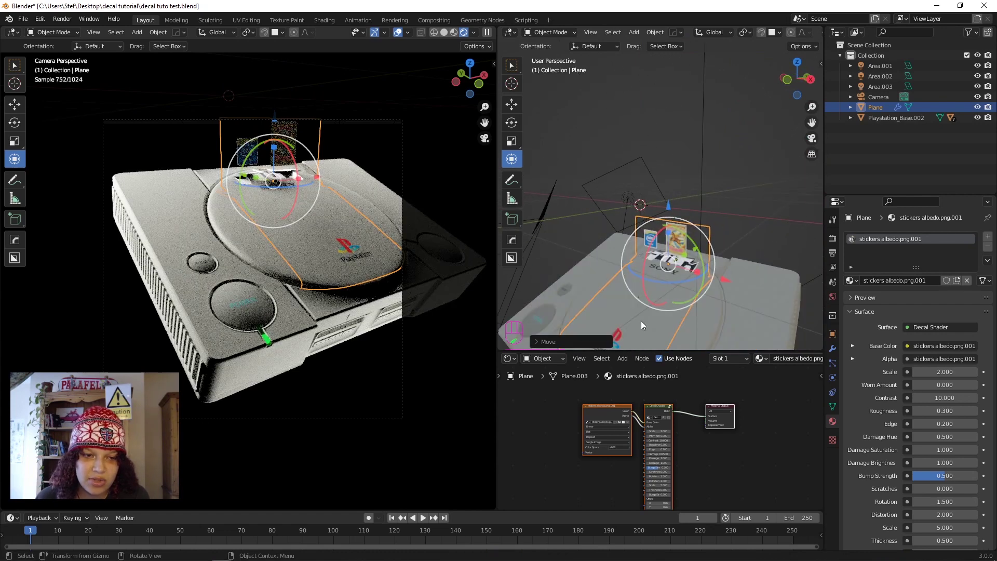
- Orbit and zoom until the sticker sheet plane is viewed straight-on from the front and centred
left_click_drag(675, 209, 665, 126)
left_click_drag(696, 130, 800, 82)
left_click_drag(709, 148, 704, 254)
middle_click(704, 255)
scroll("up", 3)
middle_click(705, 263)
- Add three horizontal loop cuts across the plane, slid into the gaps between sticker rows
key("Tab")
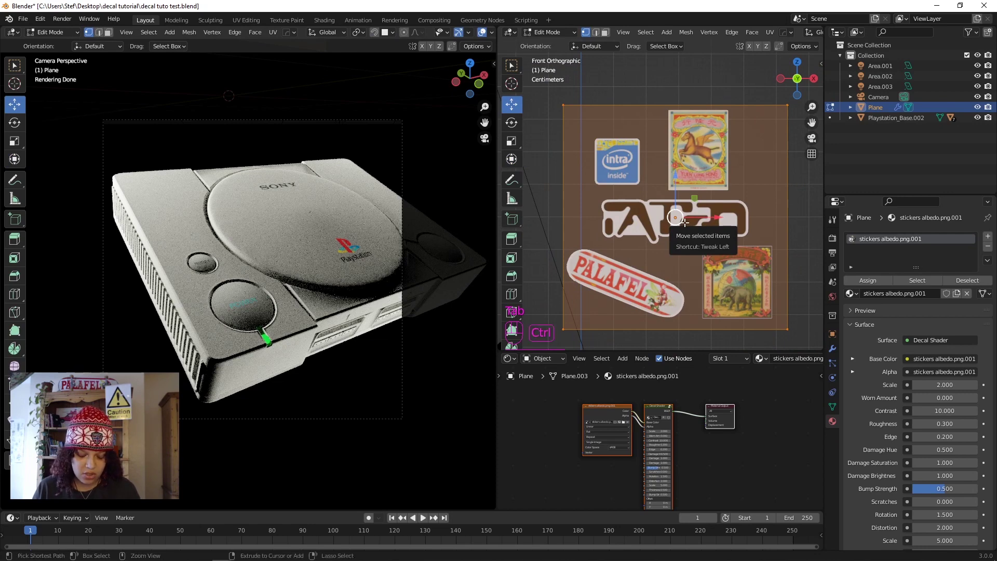
key("shift+r")
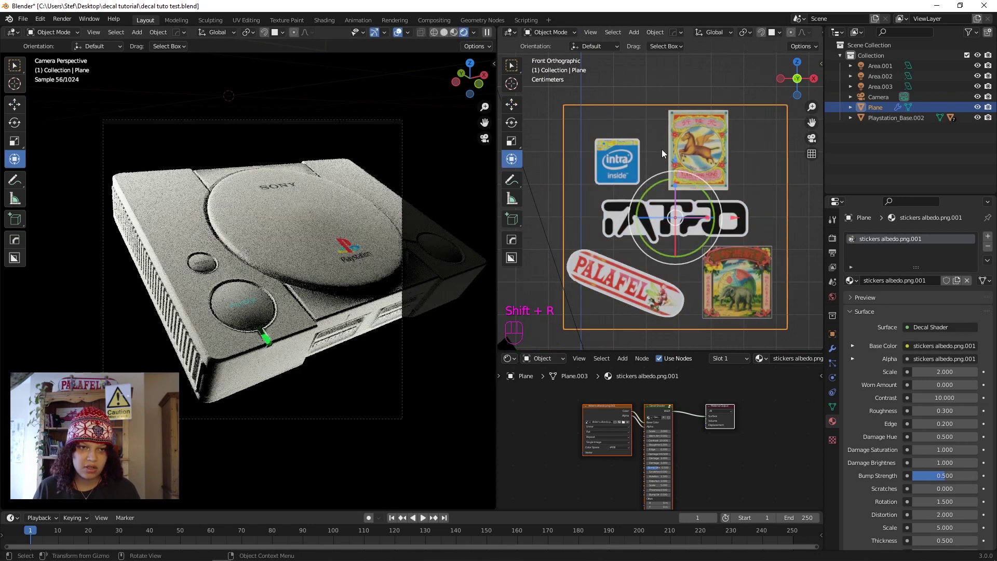
key("ctrl+r")
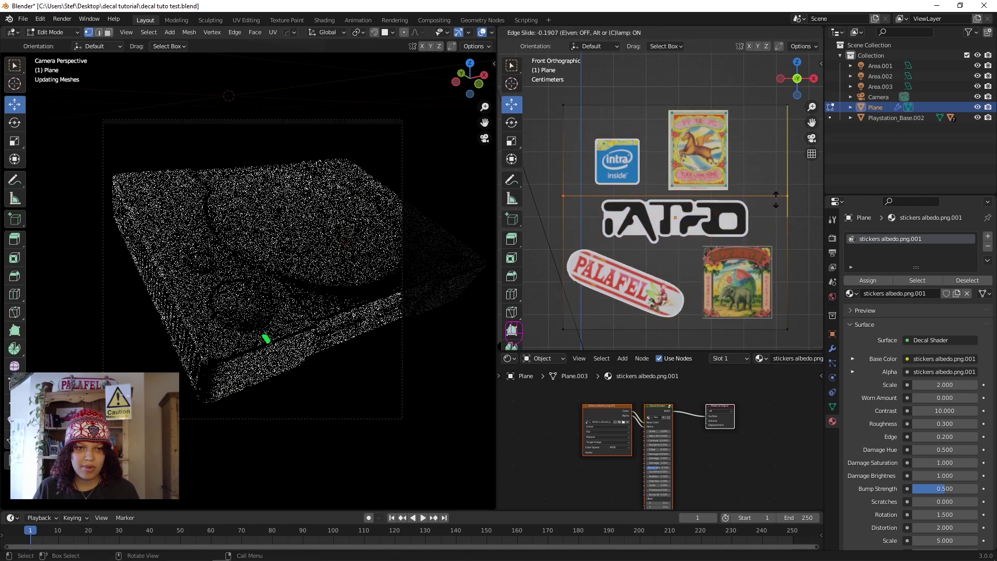
key("ctrl+r")
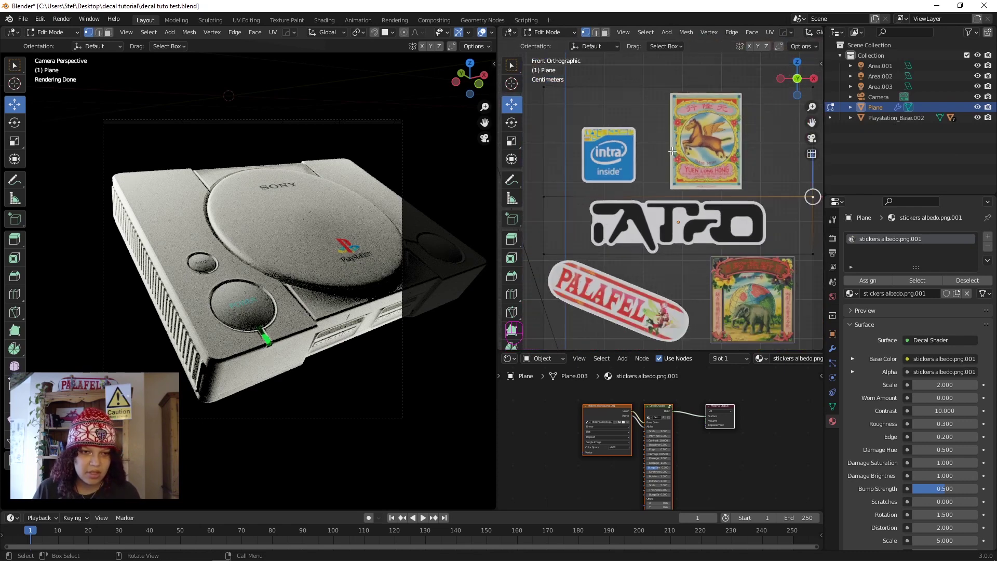
key("ctrl+r")
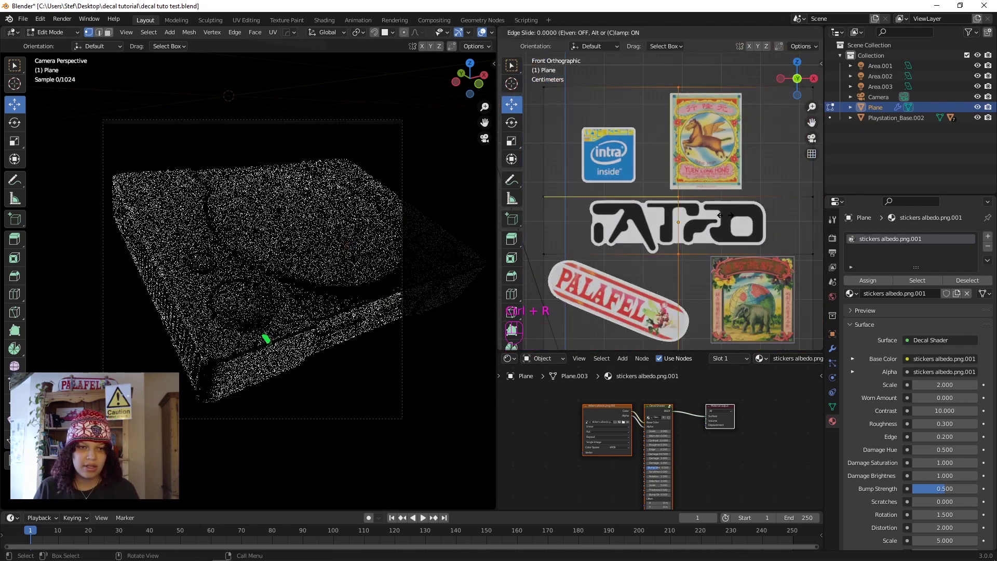
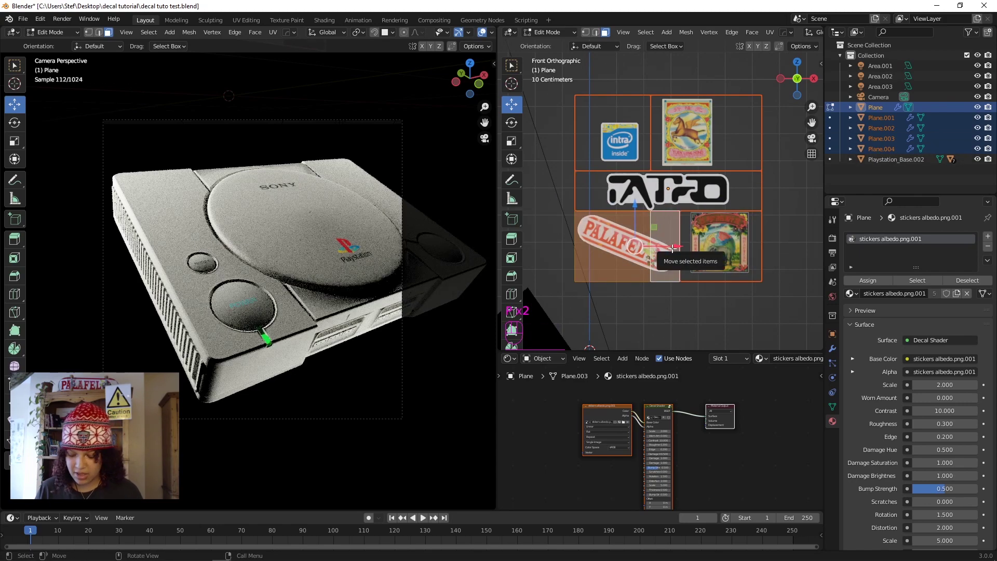
- Separate another sticker's faces off the sheet into its own Plane object
left_click(676, 251)
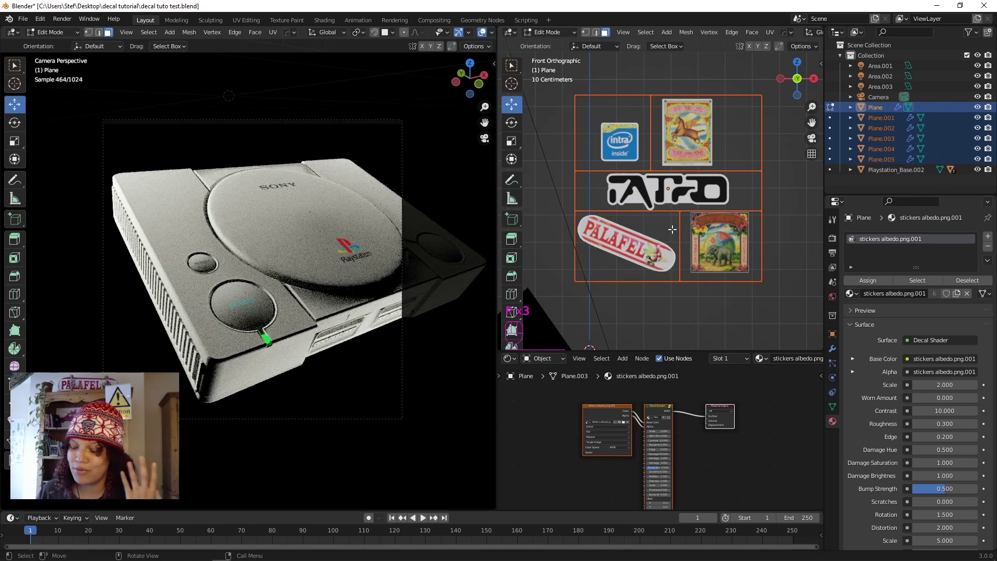
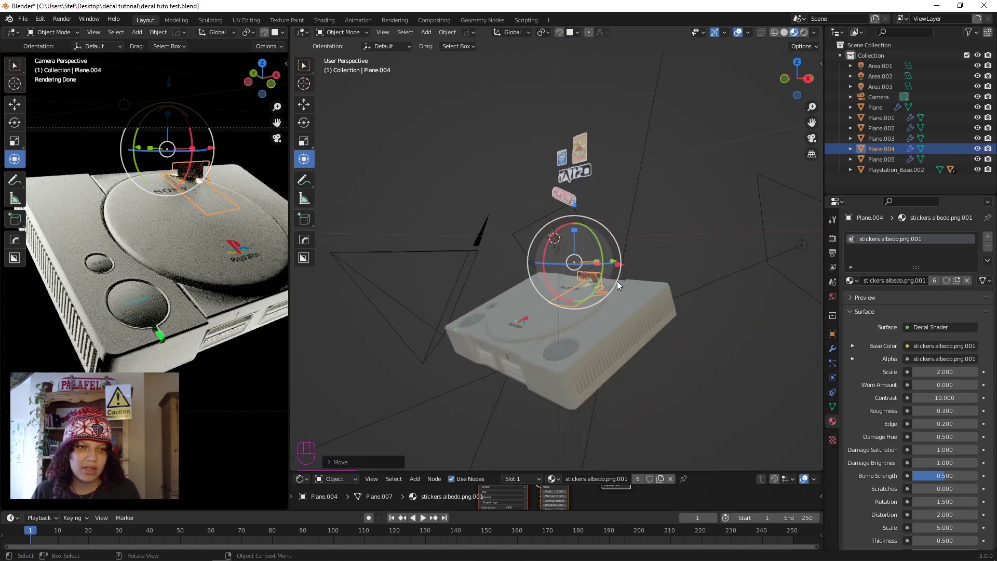
- Pick the black lettering sticker Plane.003 and drag it from the sheet onto the console top
left_click_drag(621, 284, 587, 257)
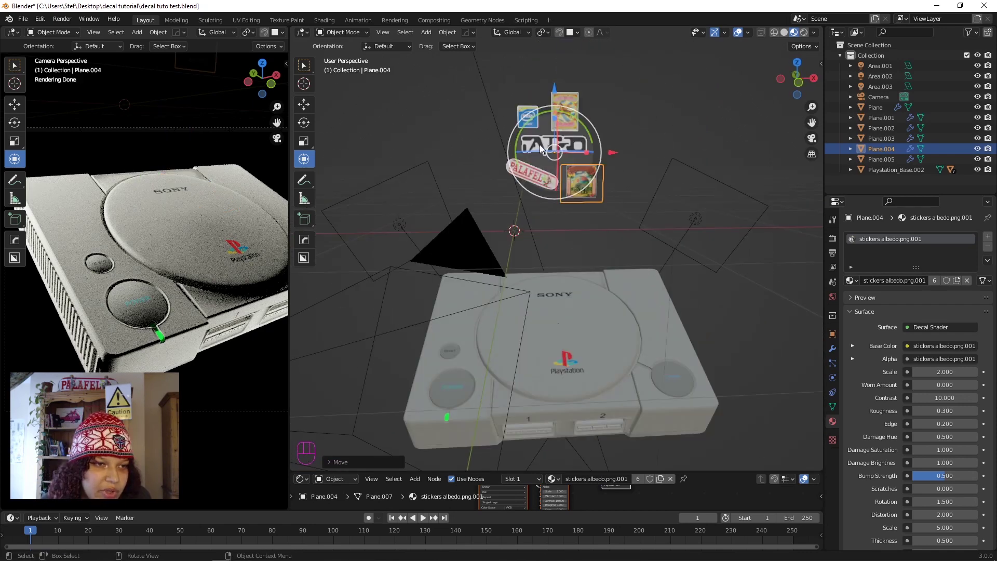
left_click_drag(573, 195, 521, 141)
left_click_drag(574, 77, 556, 251)
left_click_drag(564, 277, 612, 314)
left_click_drag(627, 329, 666, 370)
left_click_drag(596, 278, 567, 259)
left_click_drag(593, 256, 567, 159)
left_click_drag(529, 149, 588, 154)
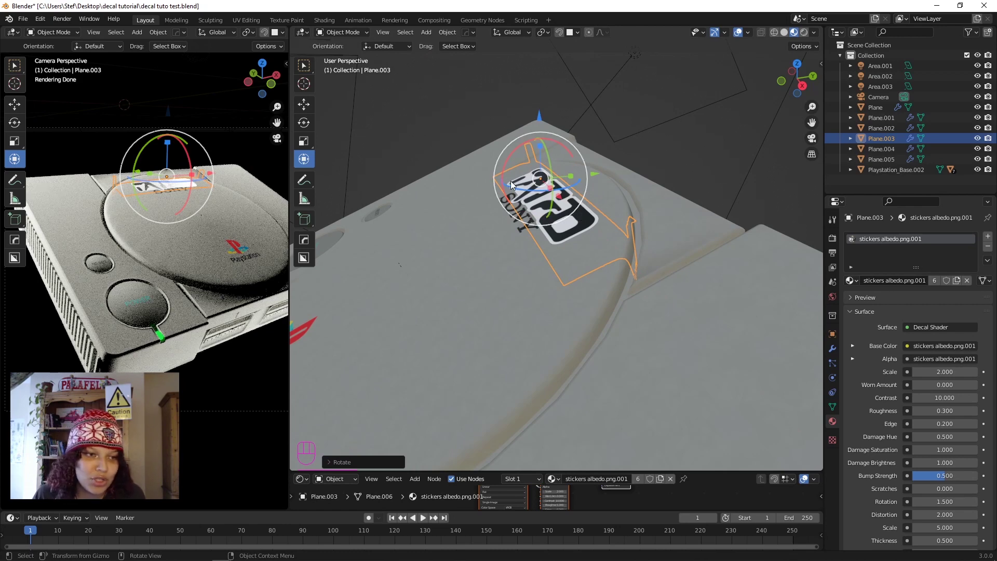
- Looking down on the lid, move and rotate the lettering sticker to sit flush across it
left_click_drag(586, 187, 678, 207)
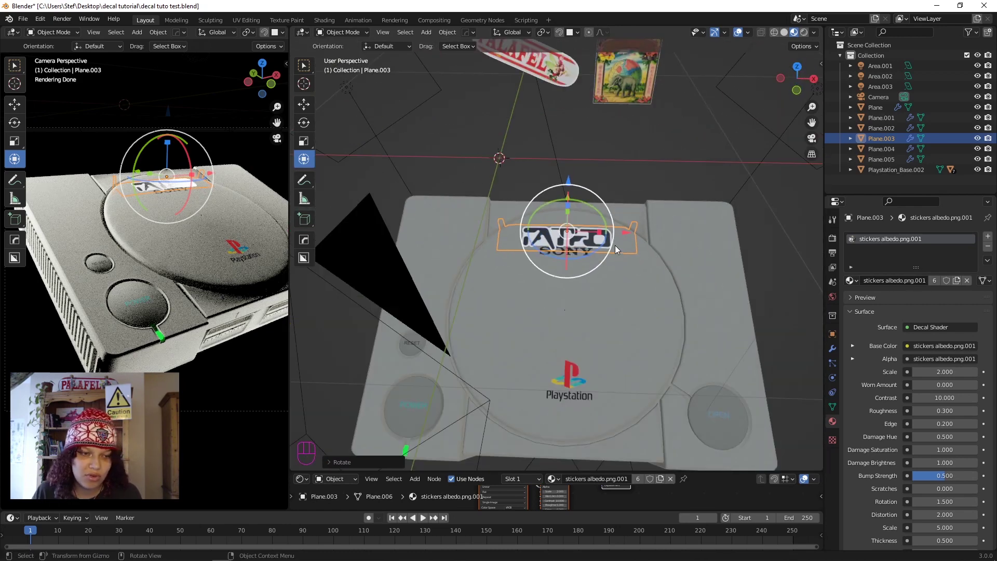
key("g")
left_click_drag(561, 312, 501, 286)
left_click_drag(597, 290, 584, 265)
left_click_drag(603, 302, 669, 318)
left_click_drag(601, 257, 561, 221)
left_click_drag(581, 254, 594, 283)
key("g")
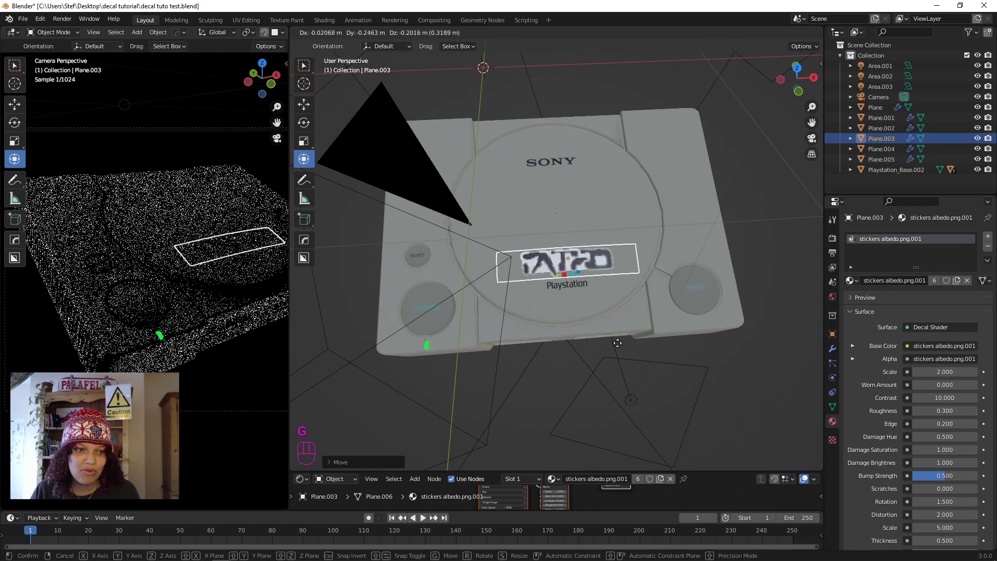
key("r")
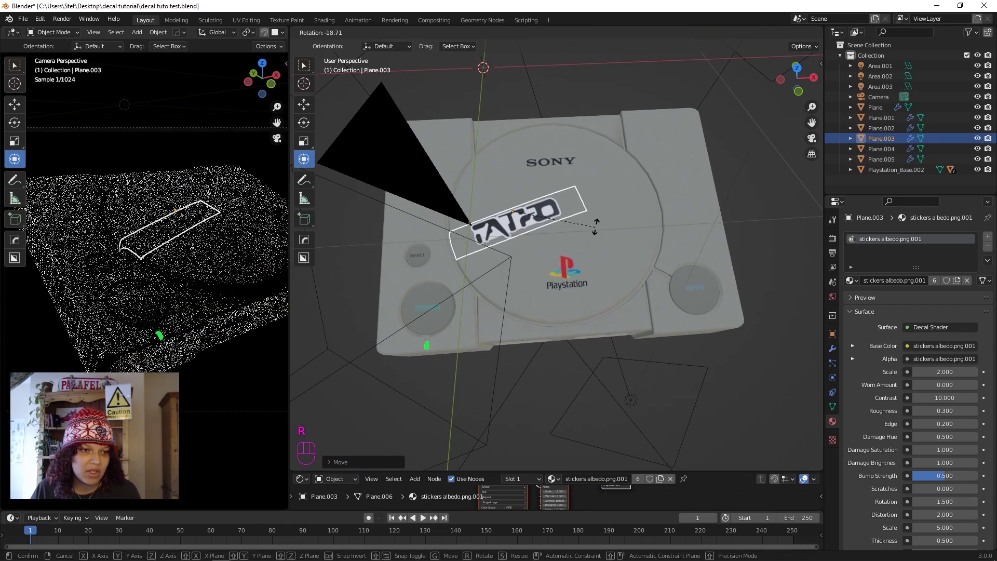
key("g")
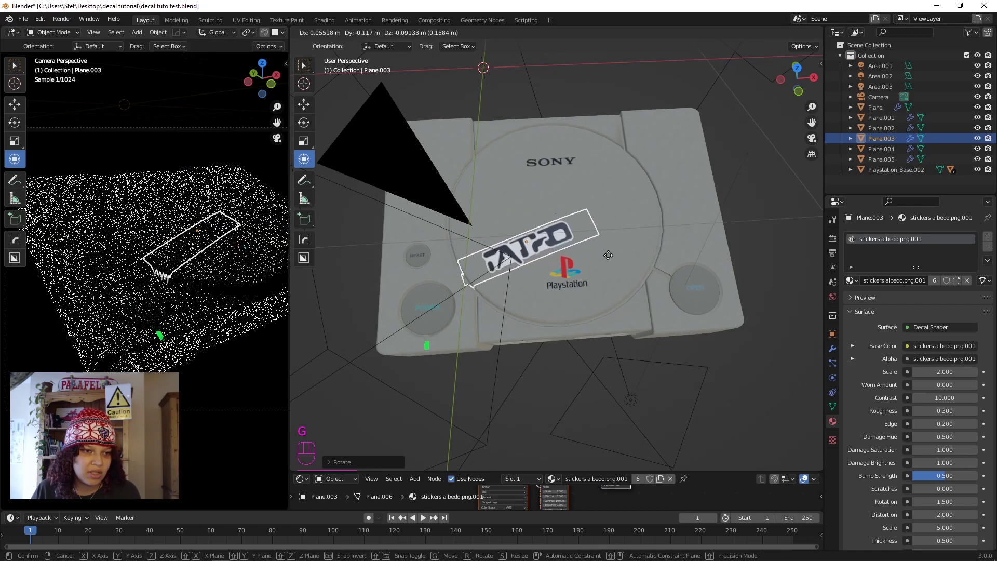
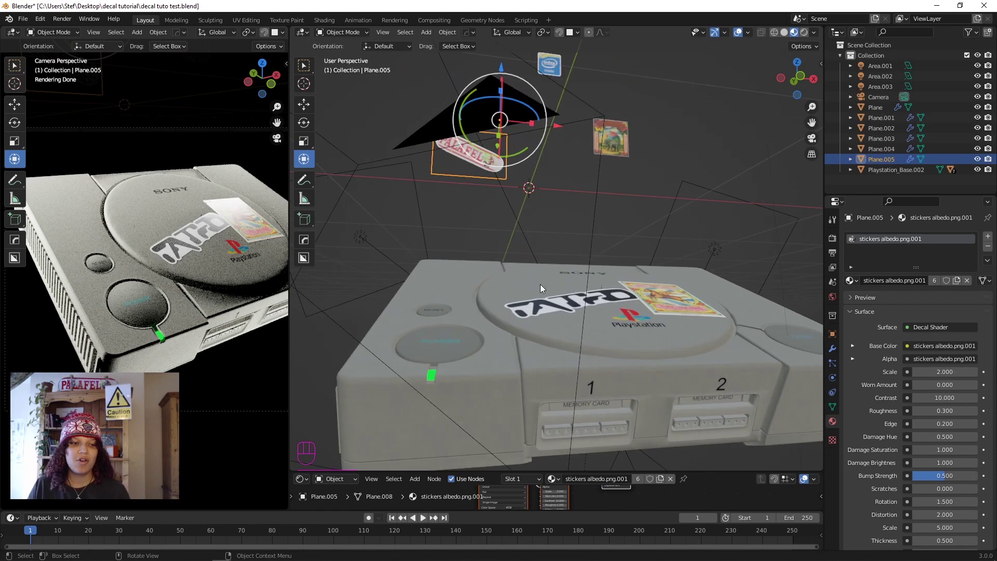
- Select the red pill sticker Plane.005 and move it onto the console top near its left edge
left_click_drag(534, 304, 544, 336)
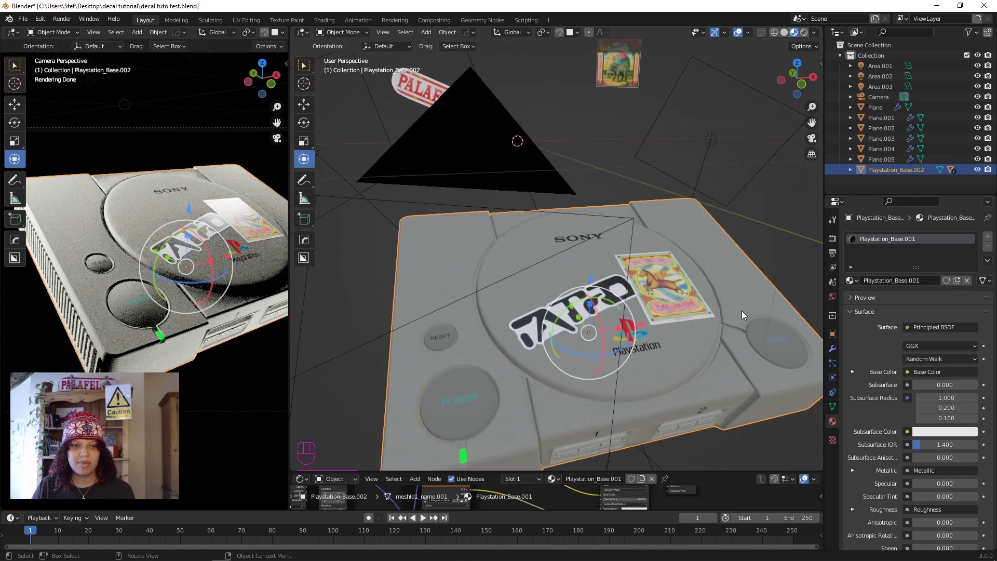
left_click_drag(535, 166, 486, 160)
left_click(609, 135)
left_click_drag(637, 88, 642, 91)
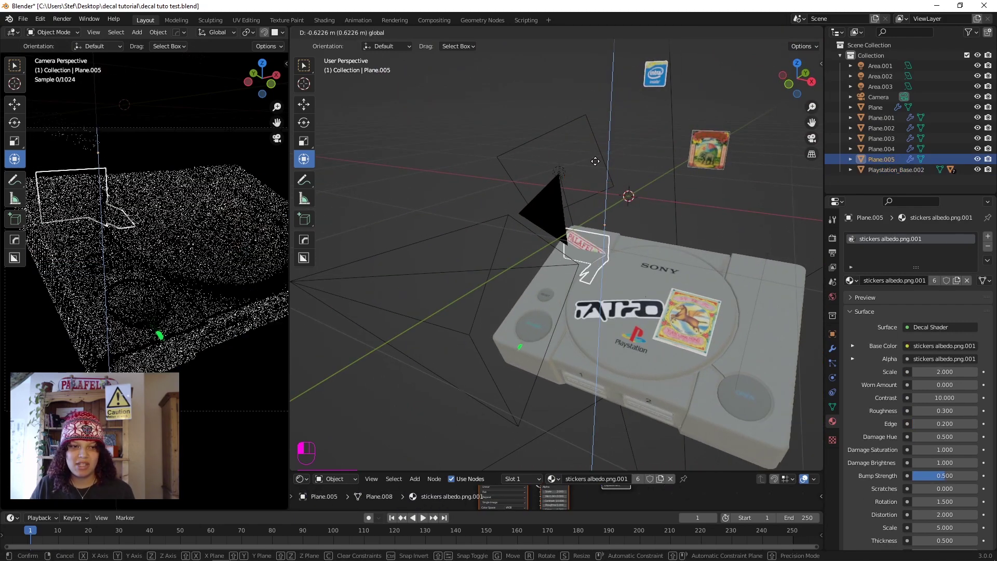